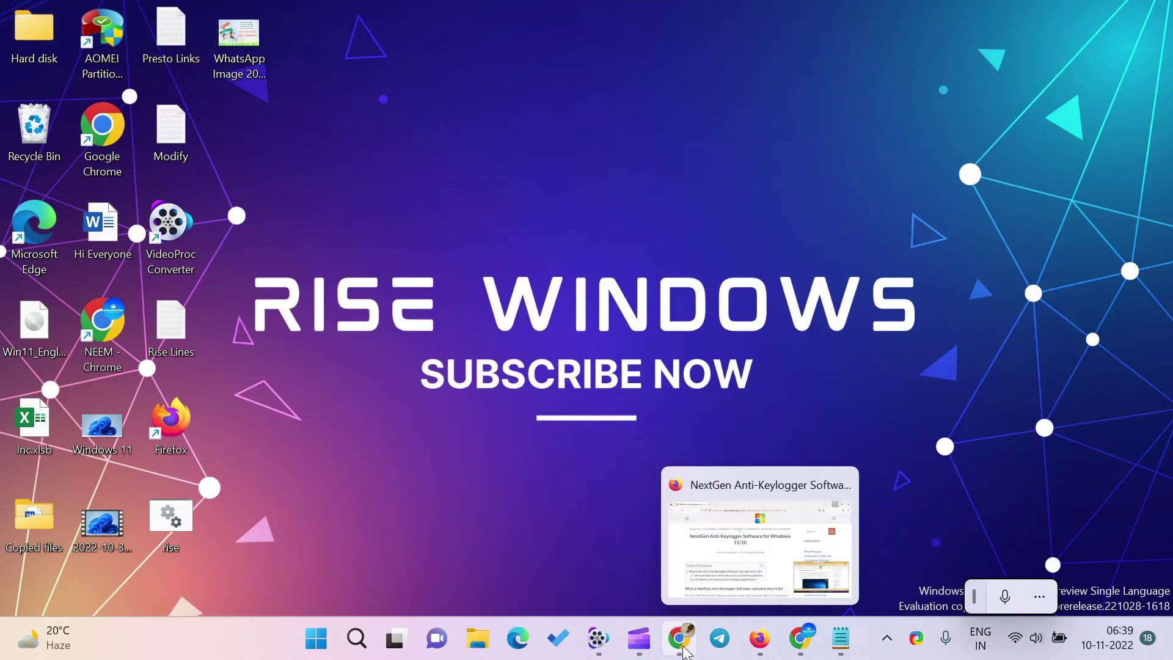
Bring the Firefox window with the NextGen Anti-Keylogger article to the front.
click(762, 644)
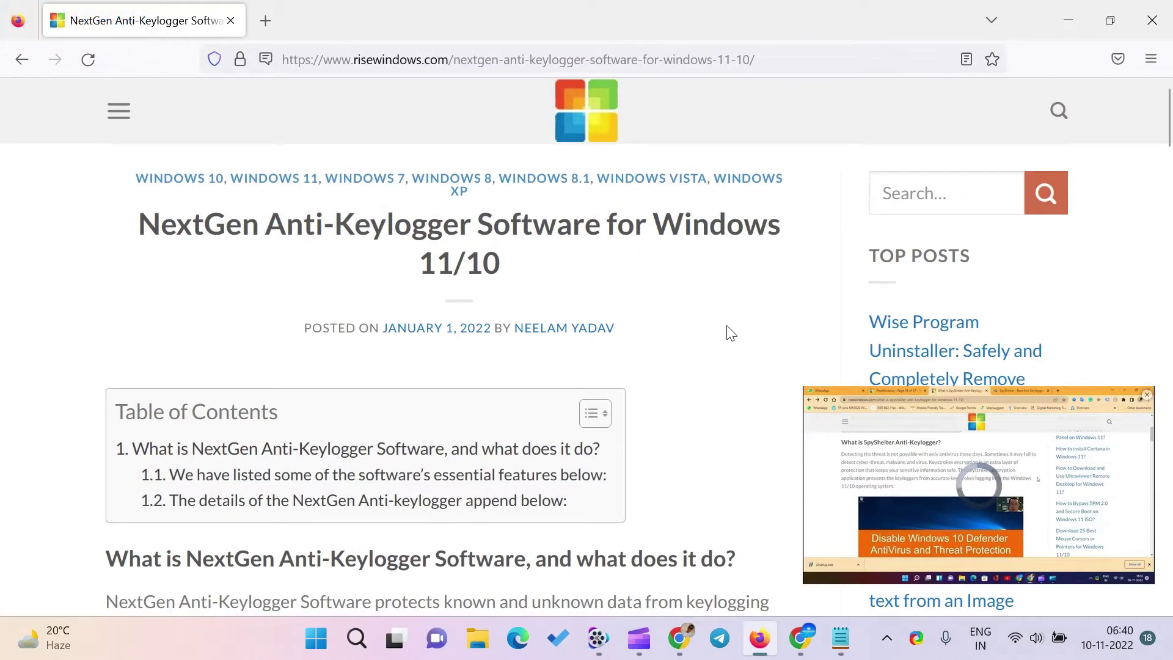
Read down the article to the 'Download NextGen Antikeylogger from here' link.
scroll(down, 3)
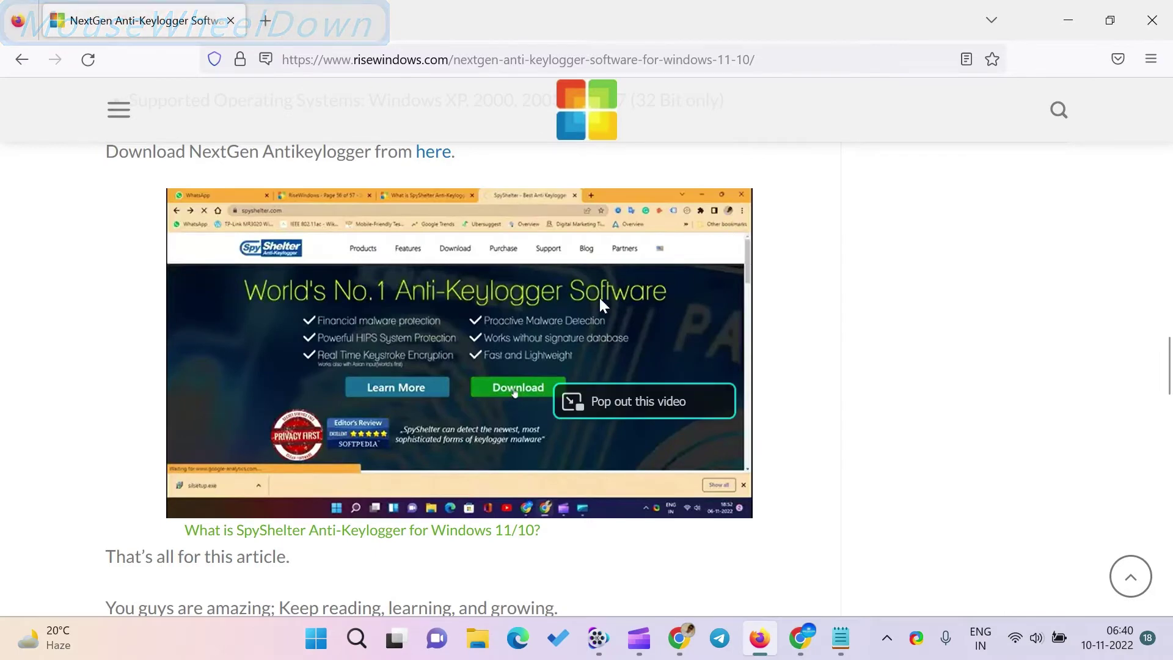
scroll(down, 3)
scroll(up, 3)
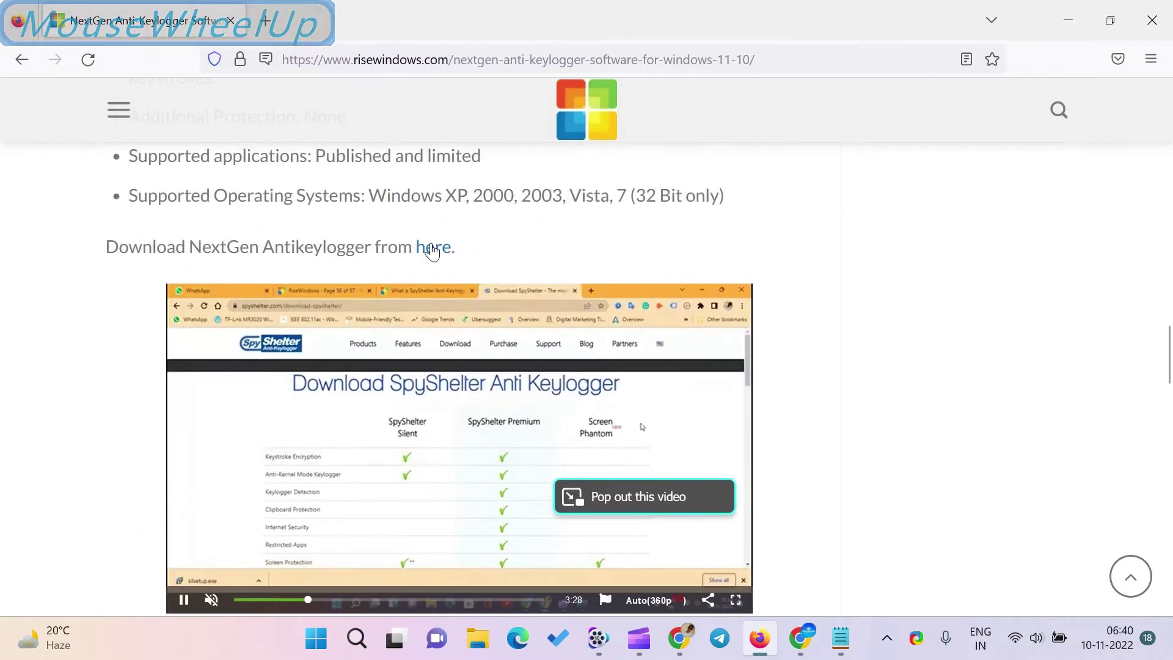
Follow the download link to Download3K, accept the cookie notice and reveal 'Download here'.
click(433, 253)
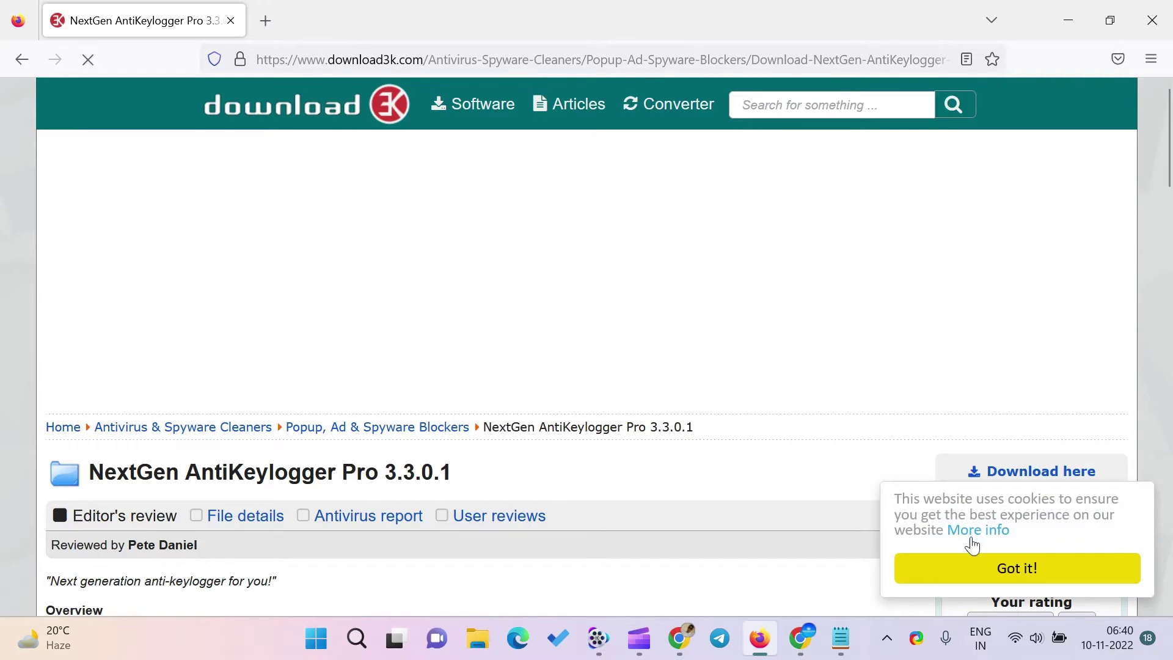
click(1045, 573)
scroll(down, 3)
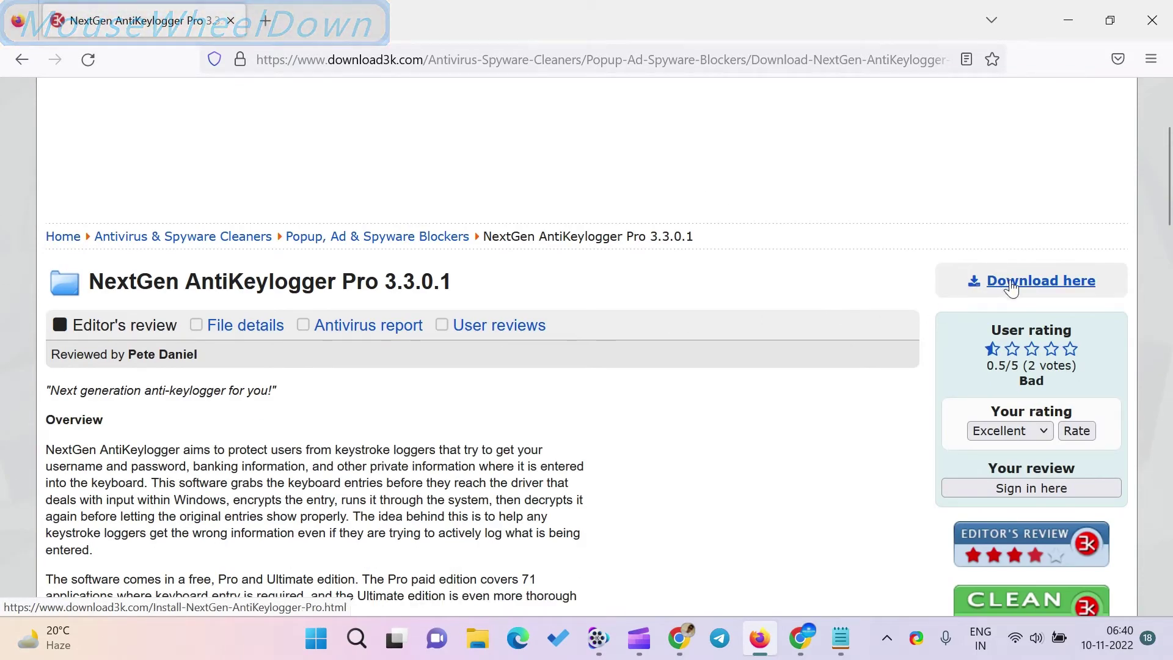
click(1011, 285)
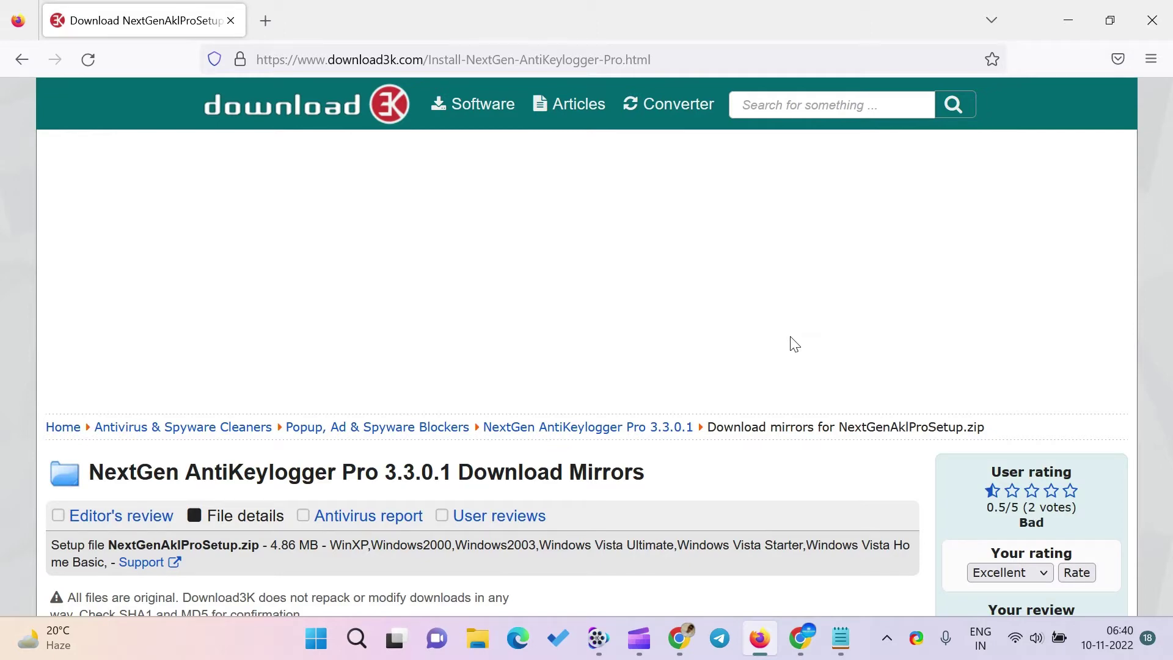
scroll(down, 3)
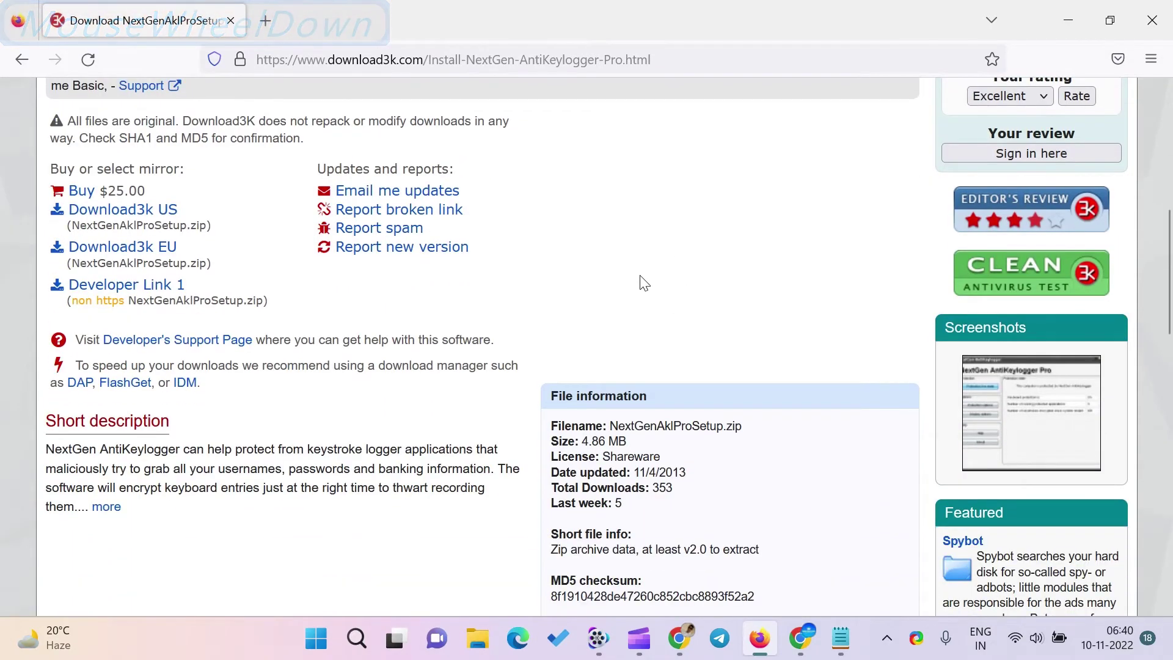
scroll(down, 3)
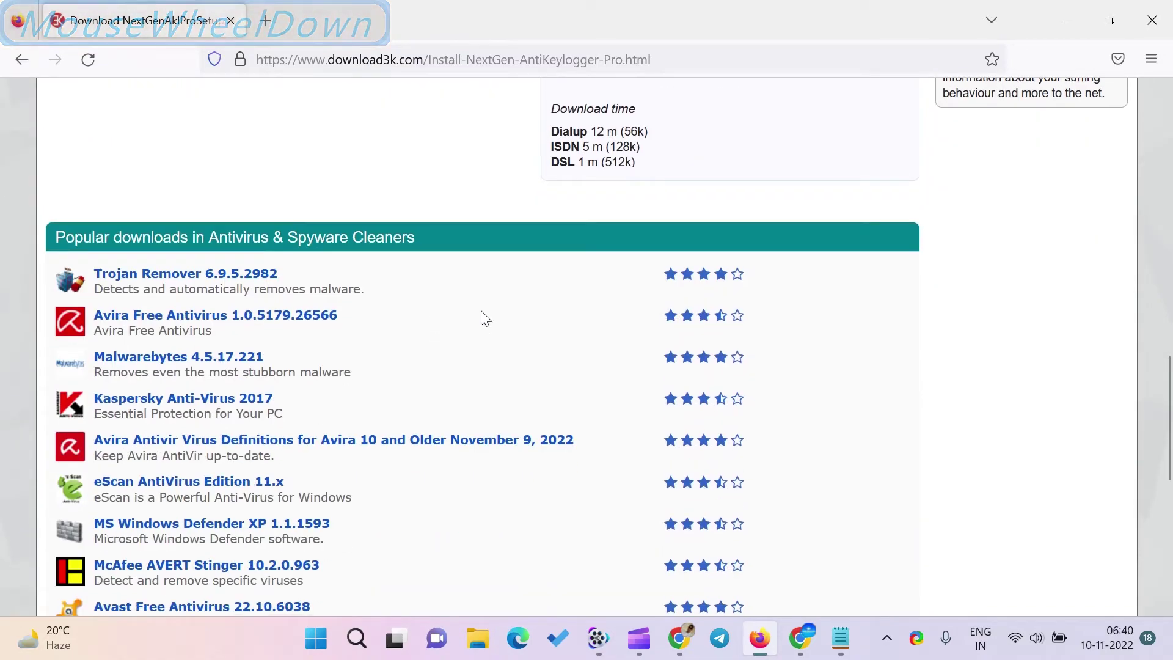
scroll(down, 3)
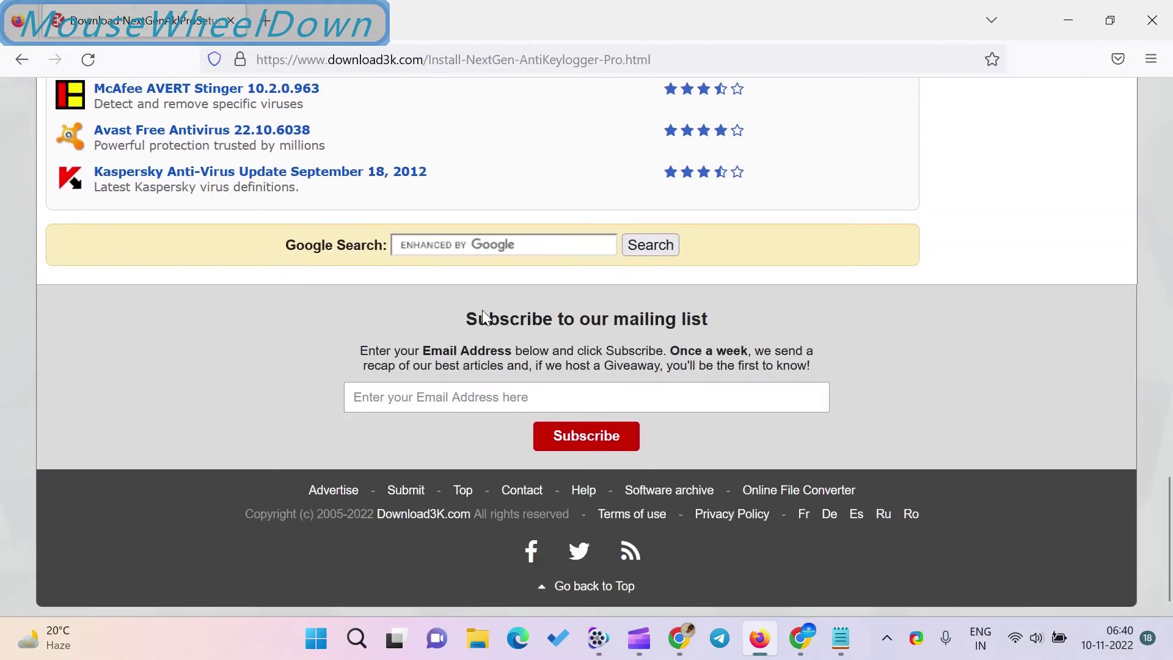
scroll(up, 3)
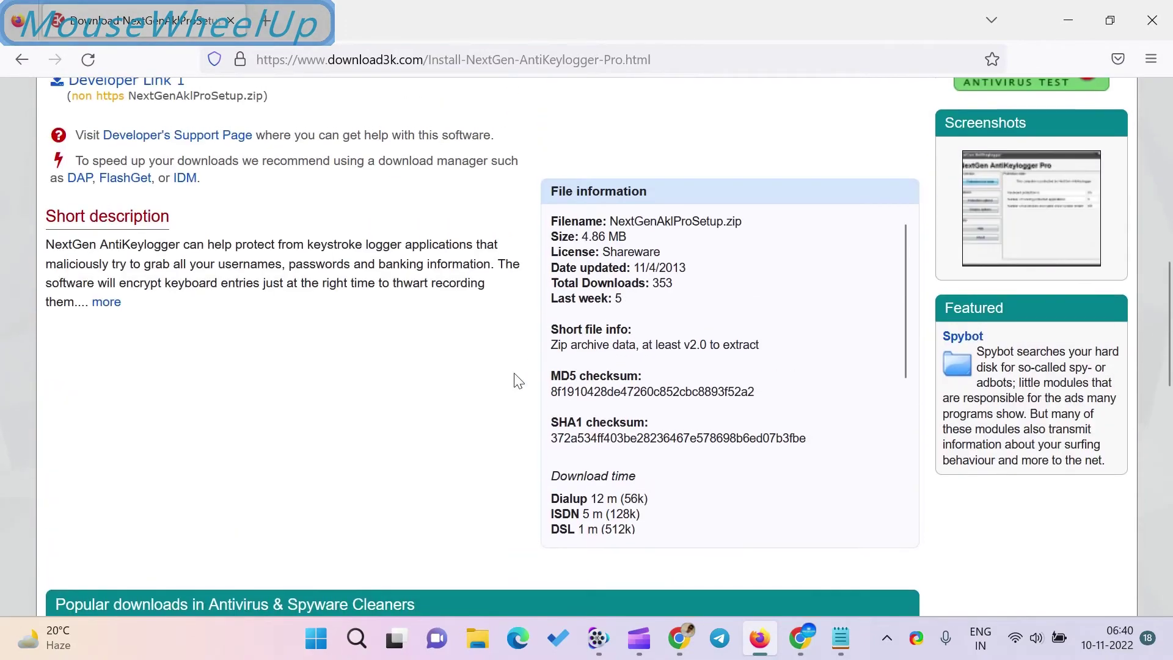